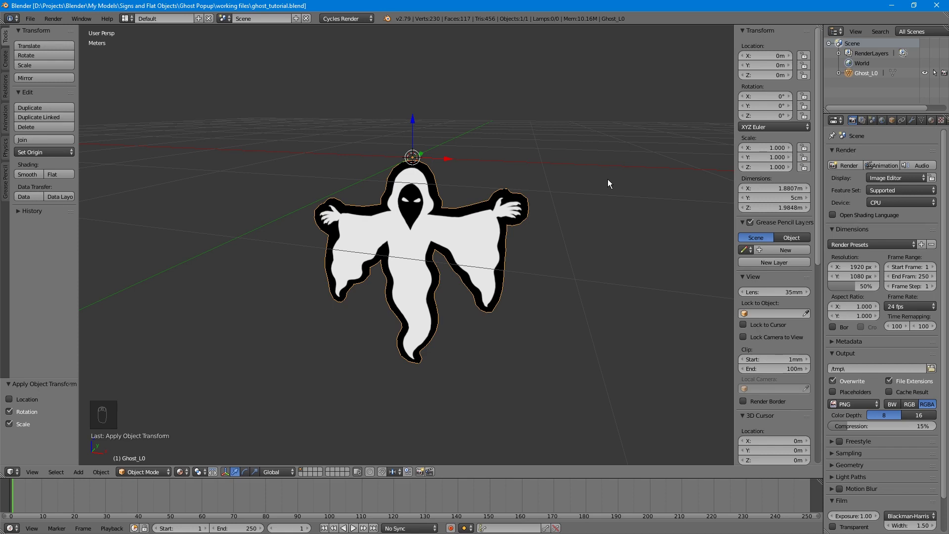
- Orbit the viewport slightly around the ghost cut-out
drag(611, 180, 543, 173)
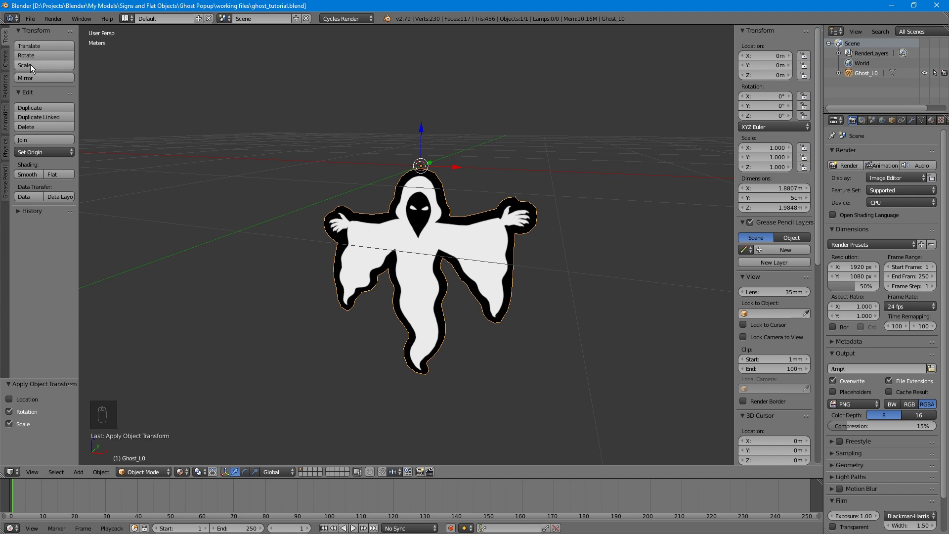
- Add an Armature single bone to the scene and scale it down to fit the ghost
drag(10, 63, 61, 311)
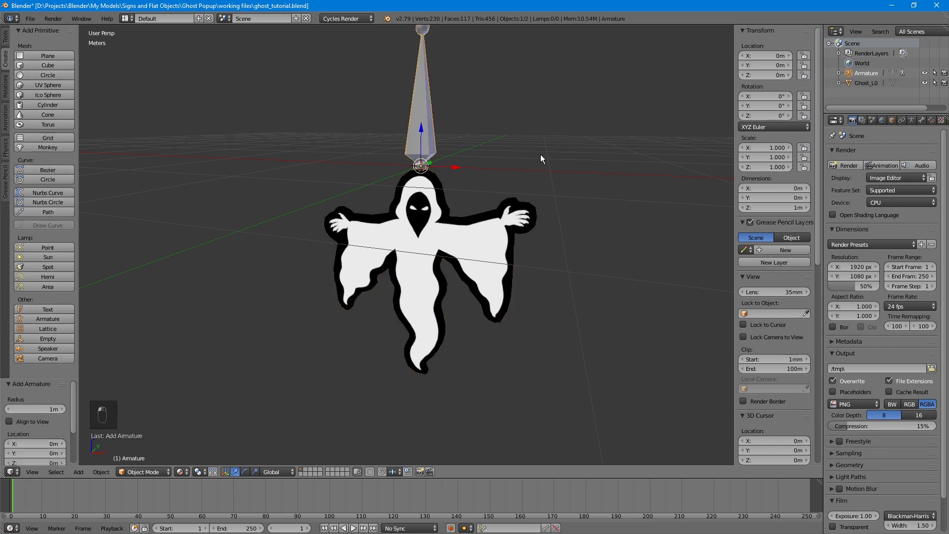
drag(571, 123, 442, 209)
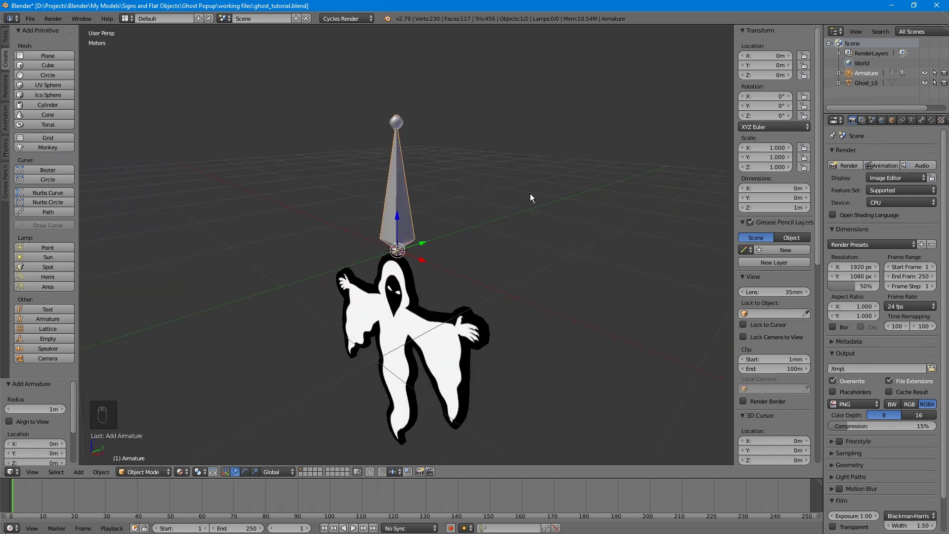
key(s)
click(484, 247)
- Position the bone at the ghost's head, checking it from front, top and side views
key(KP_1)
key(KP_7)
click(435, 241)
key(KP_3)
click(397, 255)
key(KP_7)
middle_click(469, 204)
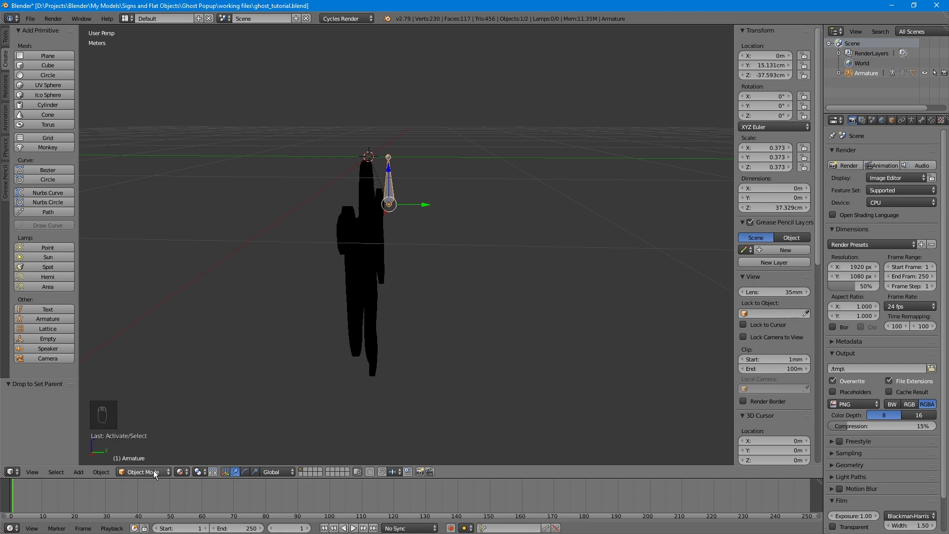
- Switch the armature to Pose Mode and view the ghost straight from the front
click(159, 472)
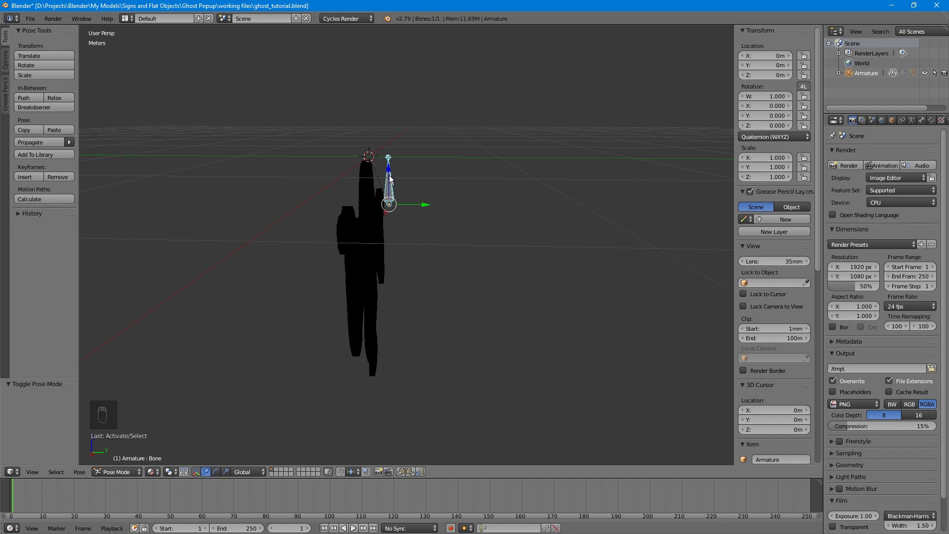
drag(390, 180, 390, 108)
key(KP_1)
key(ctrl+z)
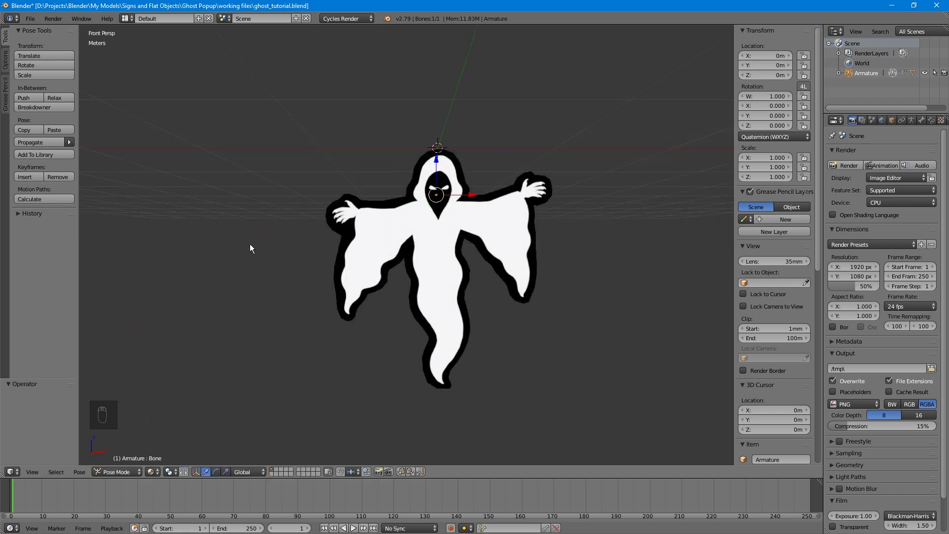
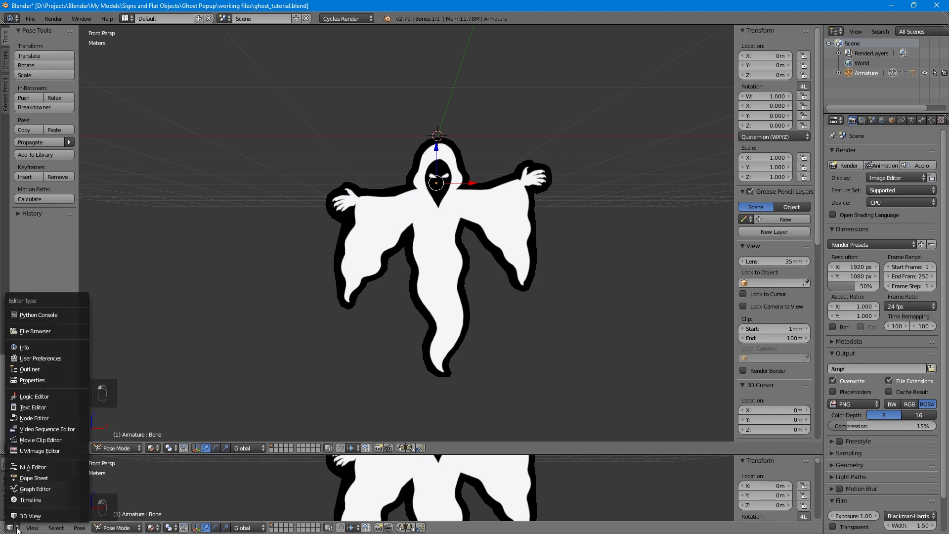
- Restore the timeline and set the current frame back to 1 for the bone's first Location key
click(27, 500)
click(490, 452)
drag(16, 499, 43, 500)
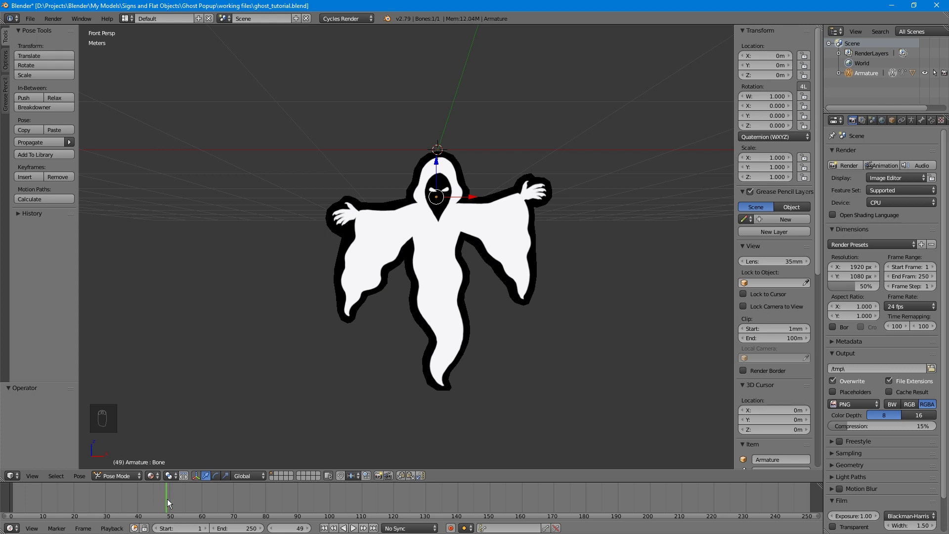
drag(437, 161, 320, 420)
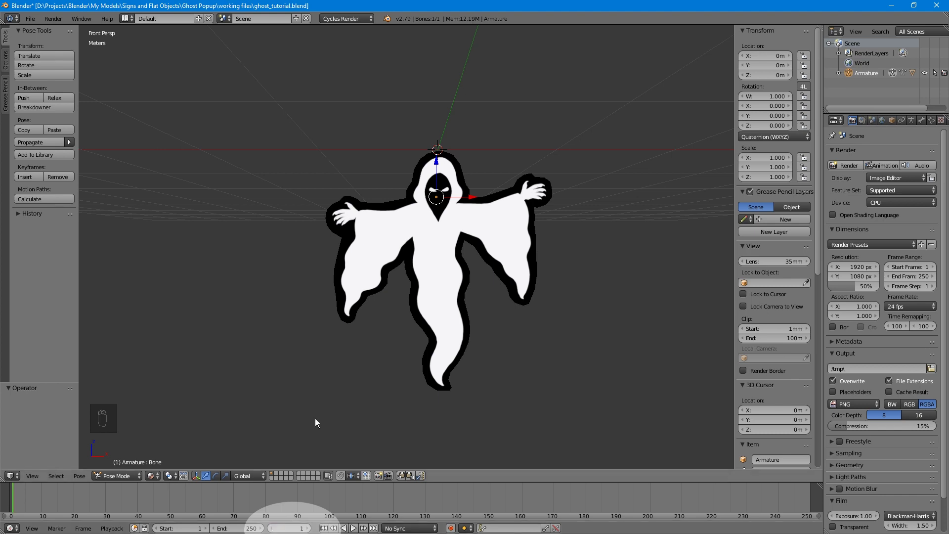
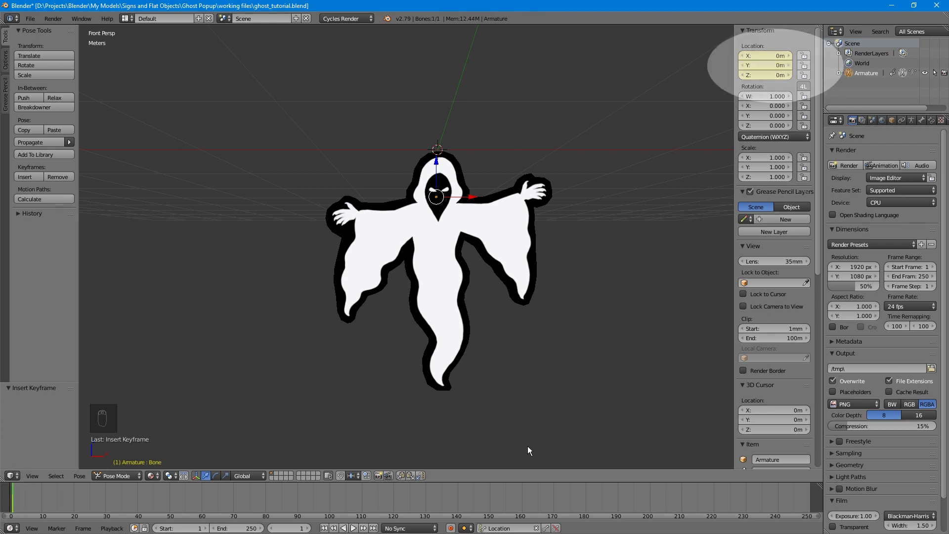
- Set the current frame to 12 and lift the ghost bone upward on Y
drag(16, 504, 134, 504)
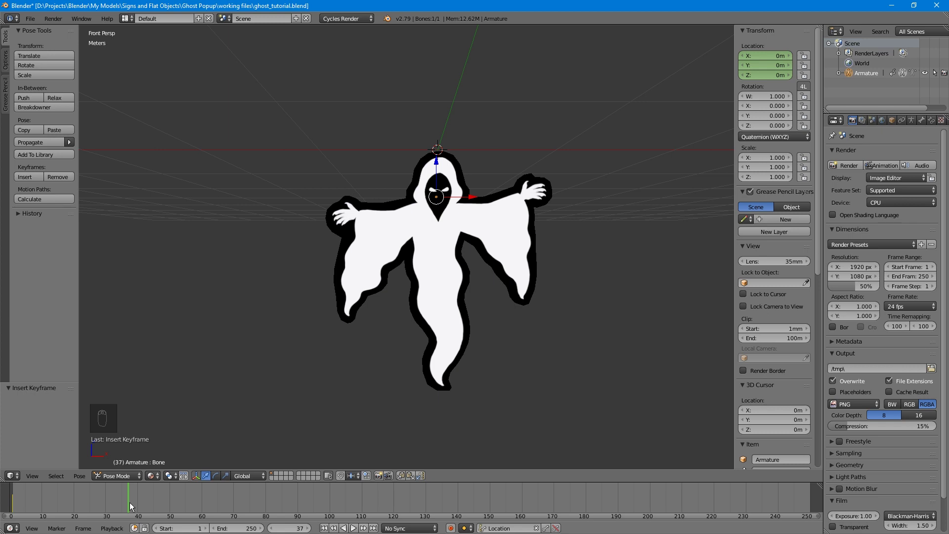
drag(131, 505, 64, 510)
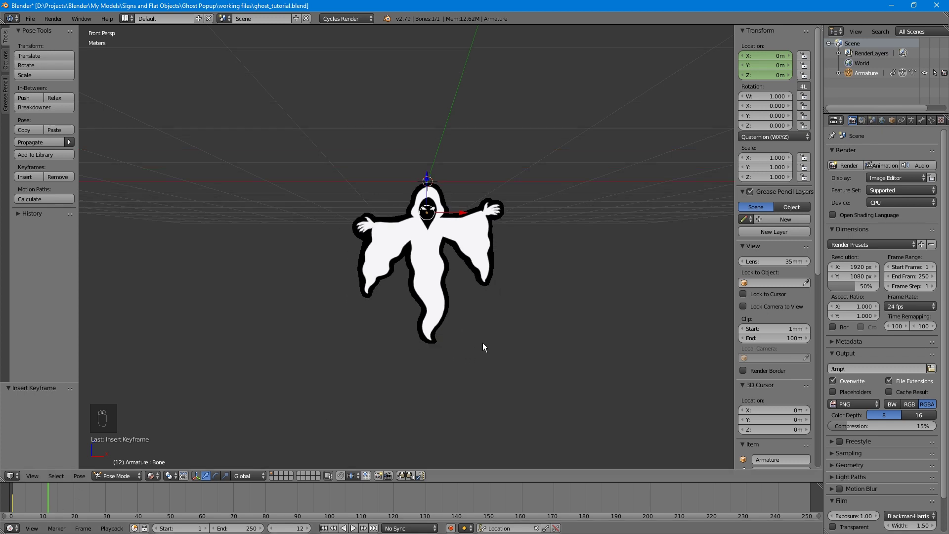
click(457, 360)
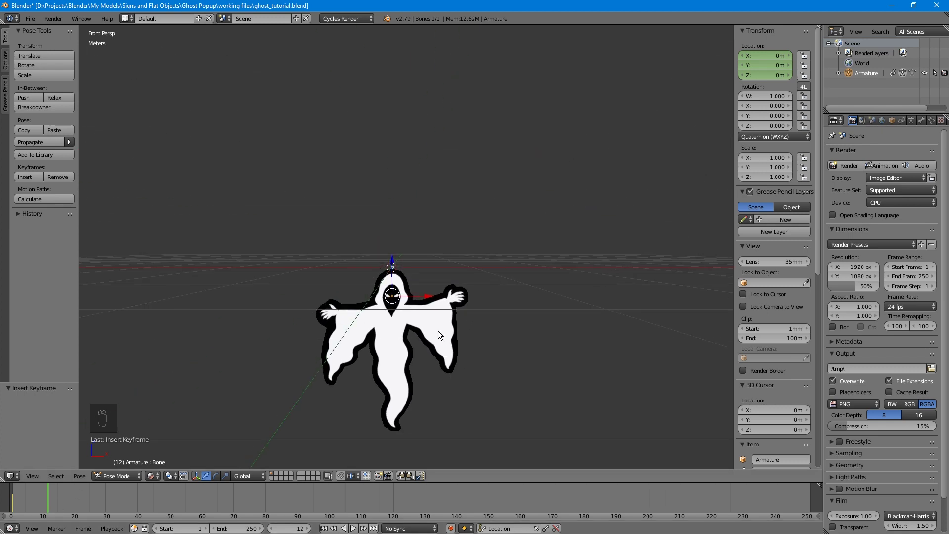
drag(397, 282, 392, 120)
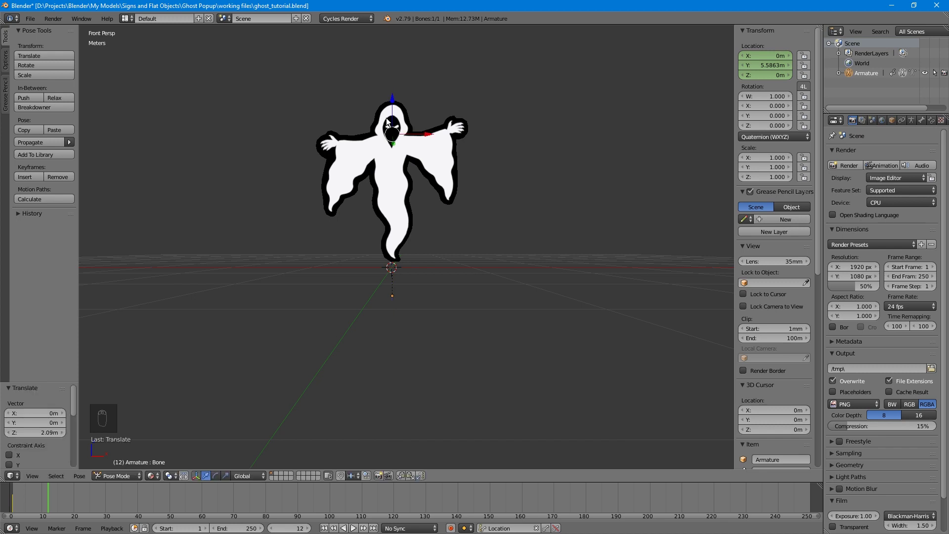
- Key the raised Location, return to frame 1 and scrub to preview the rise
drag(392, 138, 271, 513)
middle_click(271, 513)
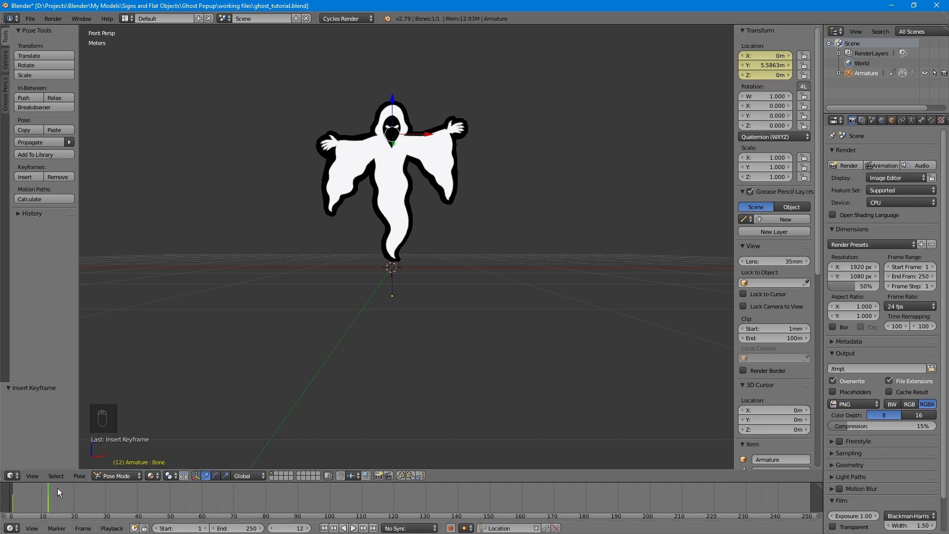
drag(51, 500, 48, 506)
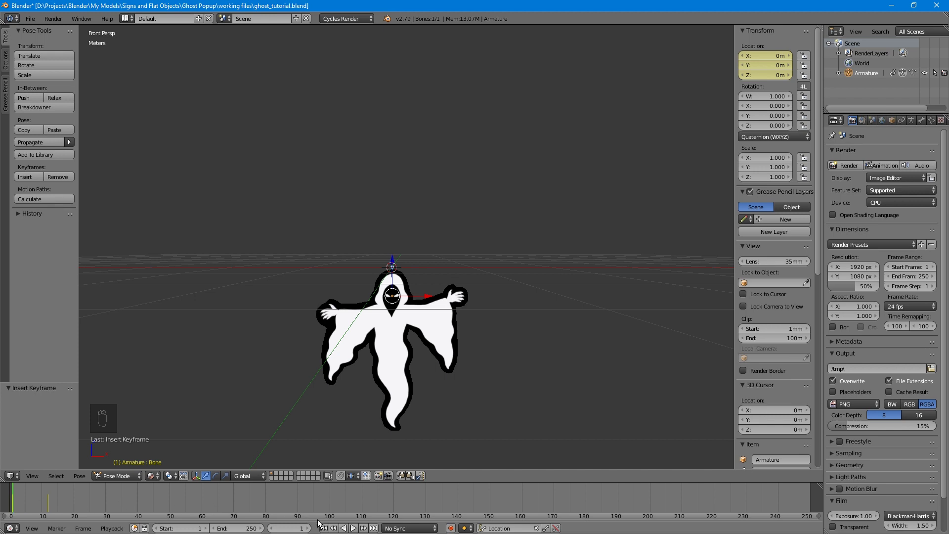
drag(360, 526, 127, 497)
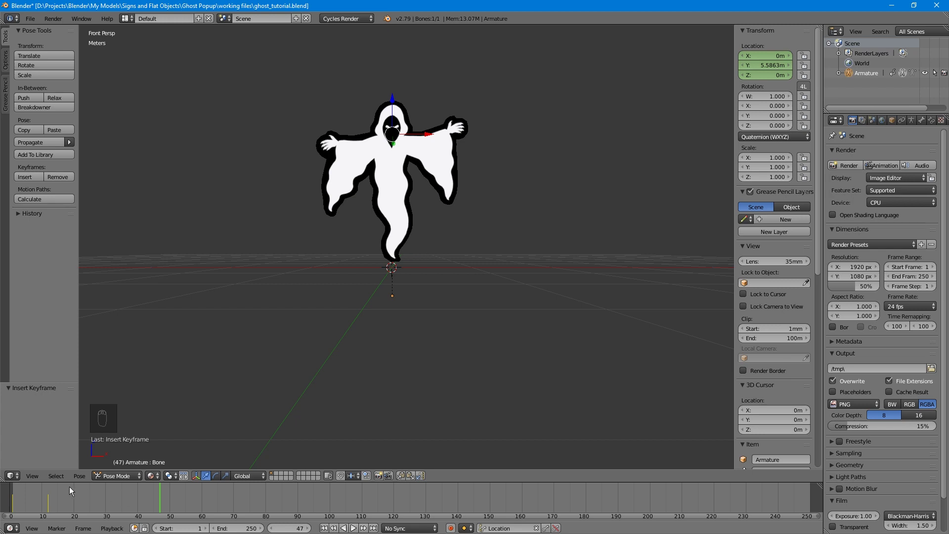
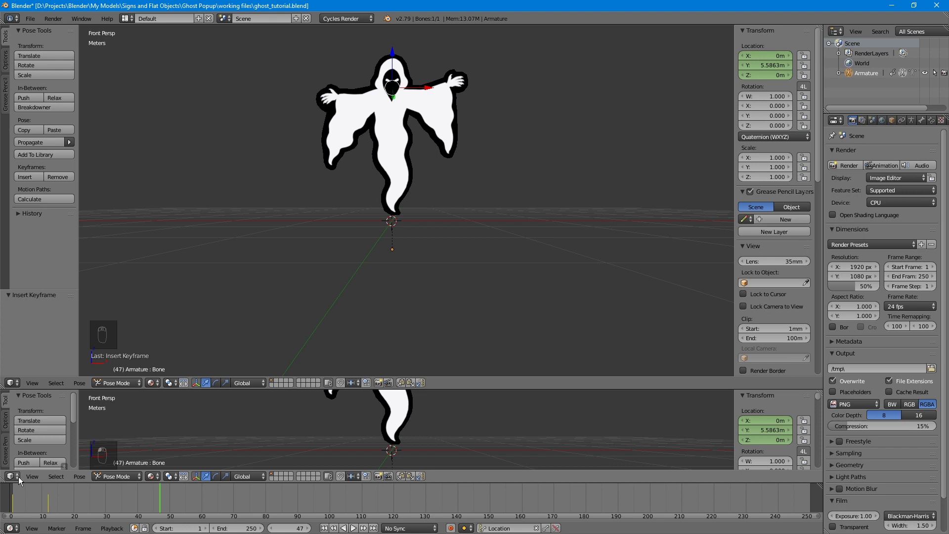
- Drag out a new area above the timeline to hold a Dope Sheet
drag(21, 480, 54, 429)
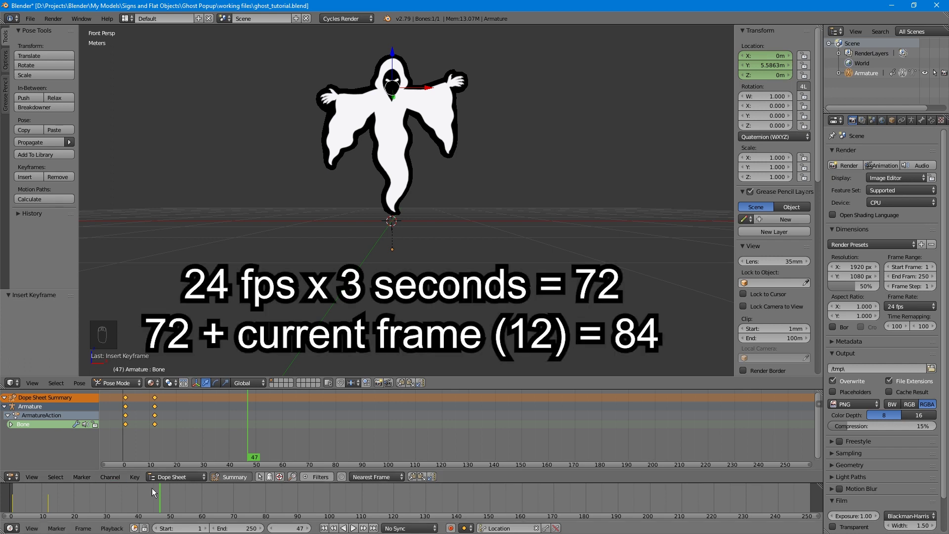
- Set frame 84, select the bone's keyframes and Shift+D duplicate them there
click(164, 500)
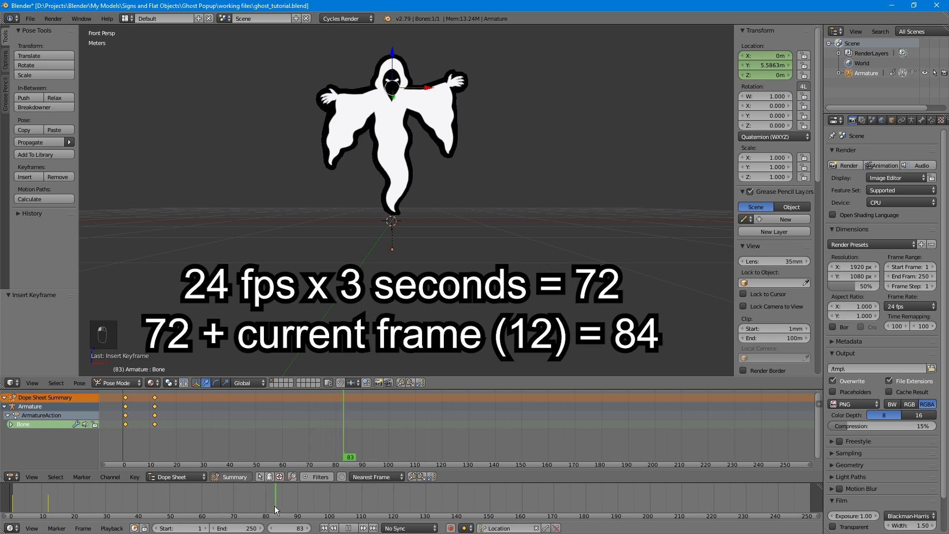
click(278, 509)
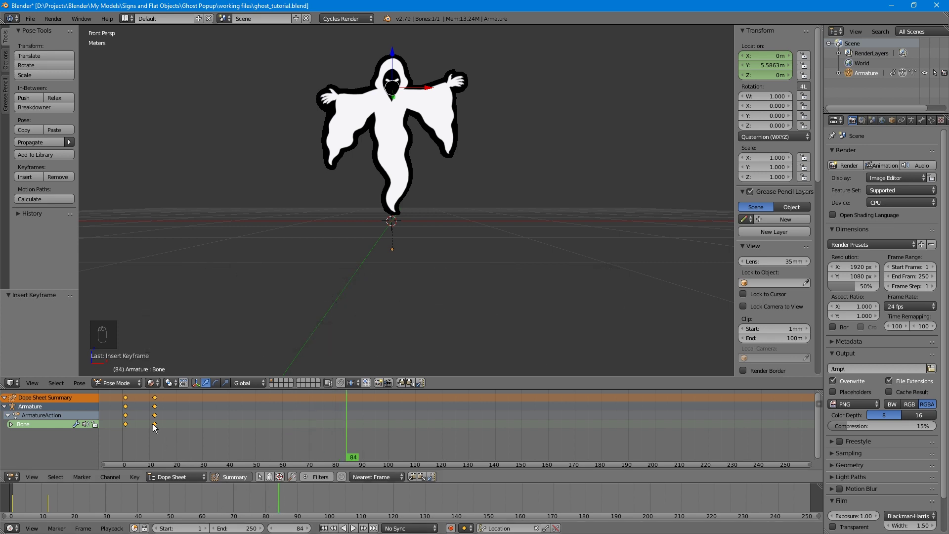
drag(156, 427, 157, 427)
key(shift+d)
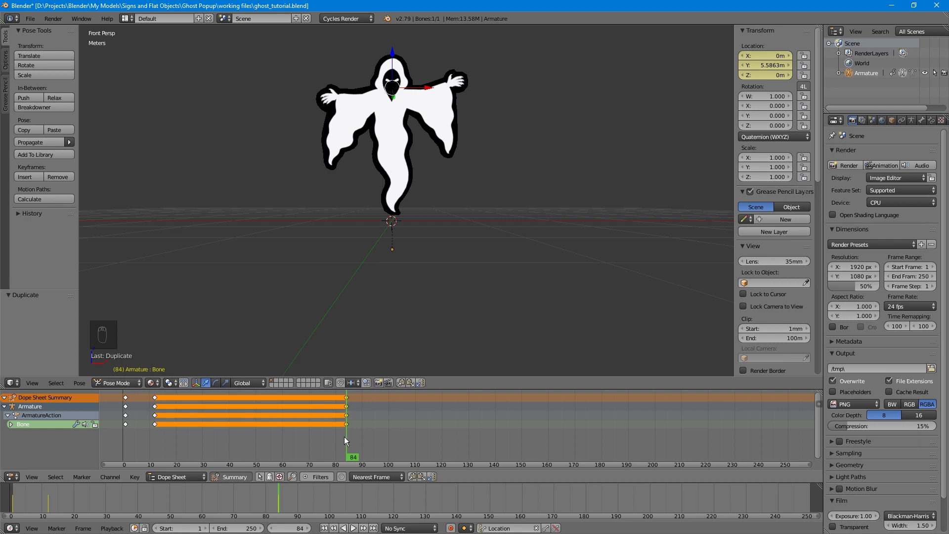
- Move to frame 132 and duplicate the keyframes again further along the timeline
drag(349, 439, 477, 453)
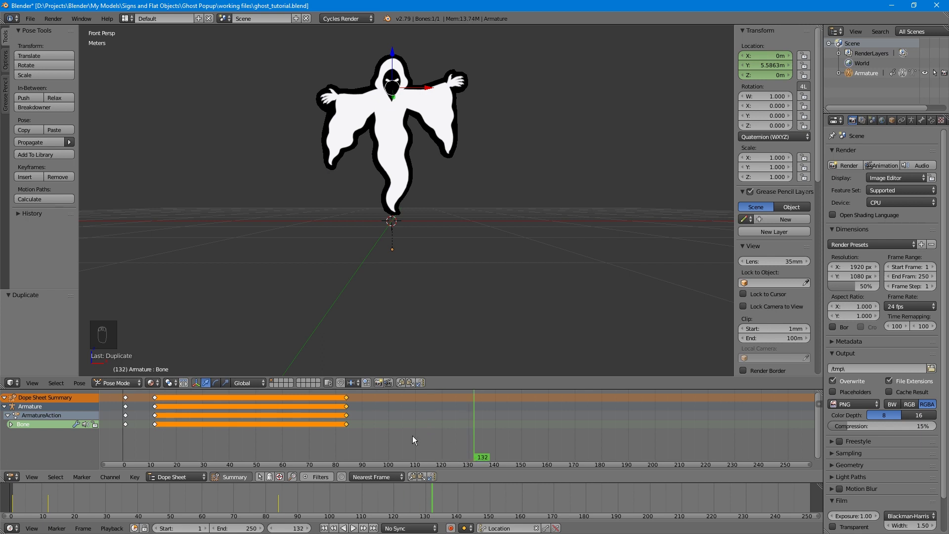
right_click(128, 427)
key(shift+d)
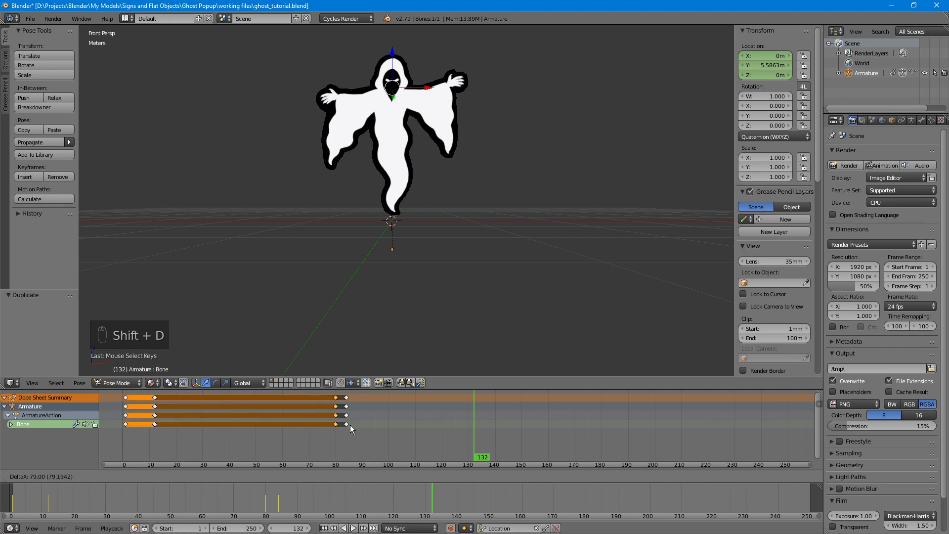
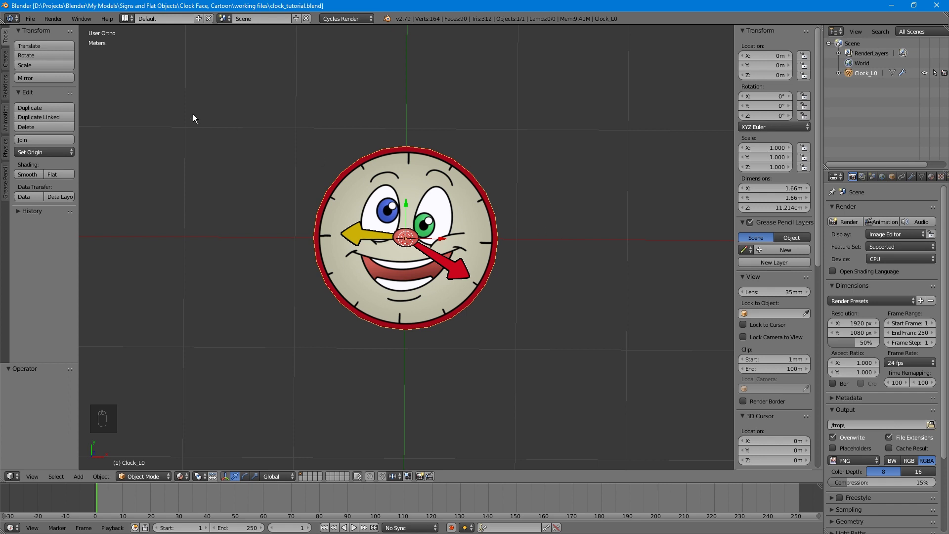
- Add a bone to the clock scene and shrink it to about a third
drag(10, 62, 492, 320)
drag(491, 320, 412, 266)
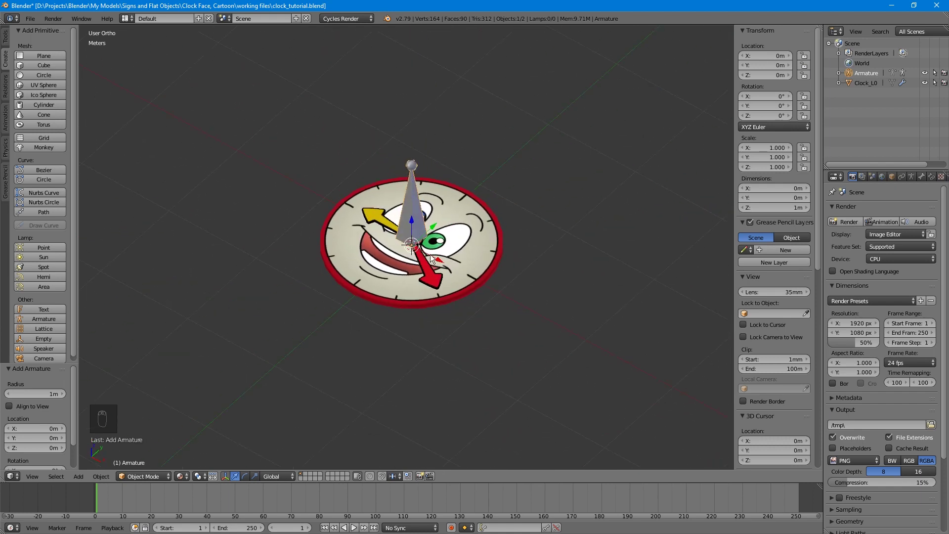
drag(437, 258, 484, 284)
key(ctrl+z)
key(s)
- Move the bone down to the clock centre and extrude a new bone toward the yellow hand
key(KP_1)
middle_click(412, 239)
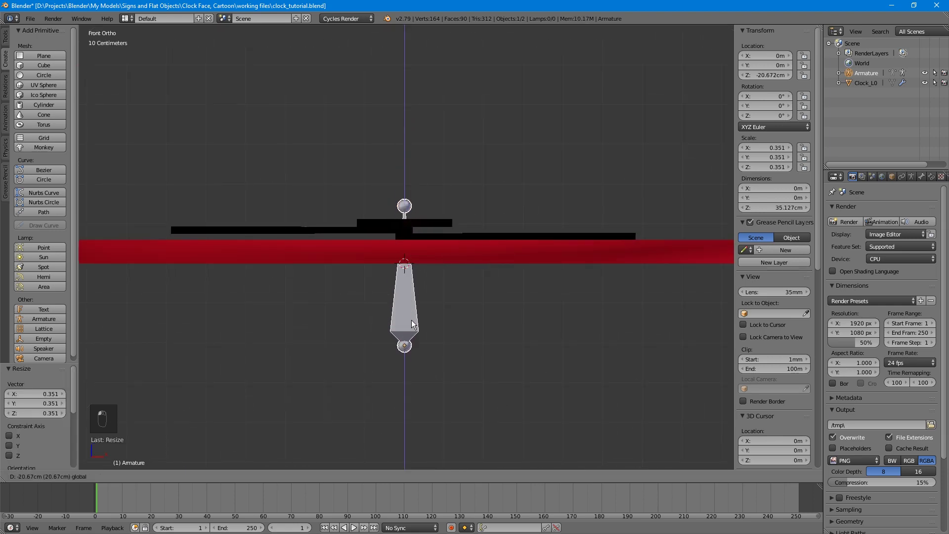
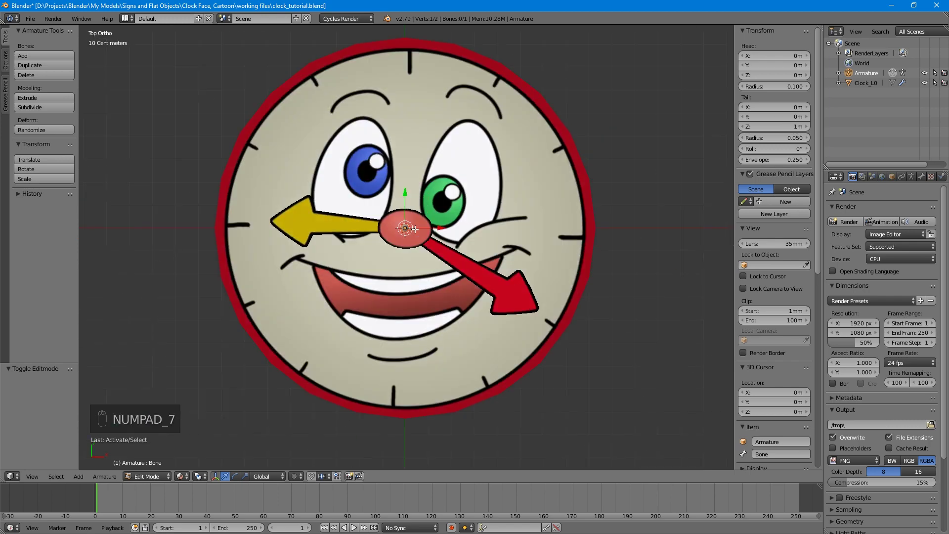
key(KP_5)
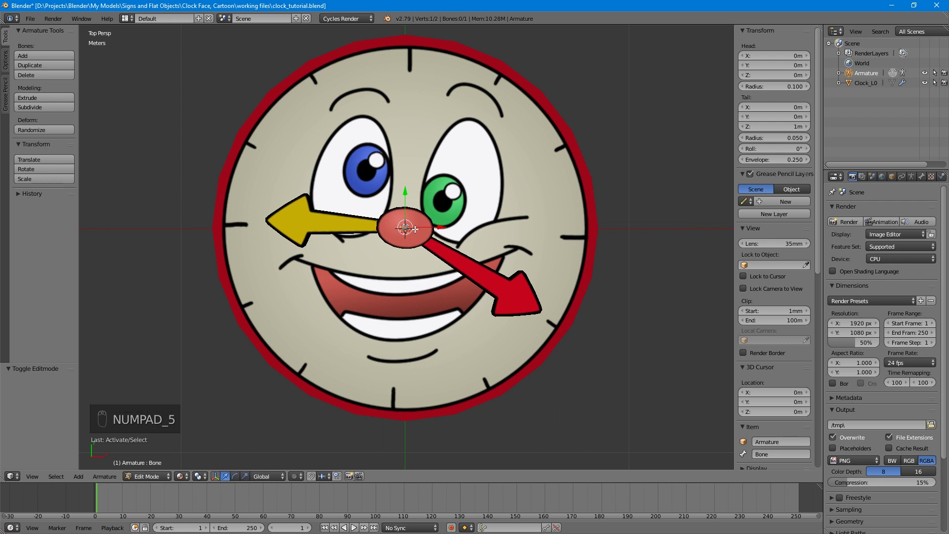
key(e)
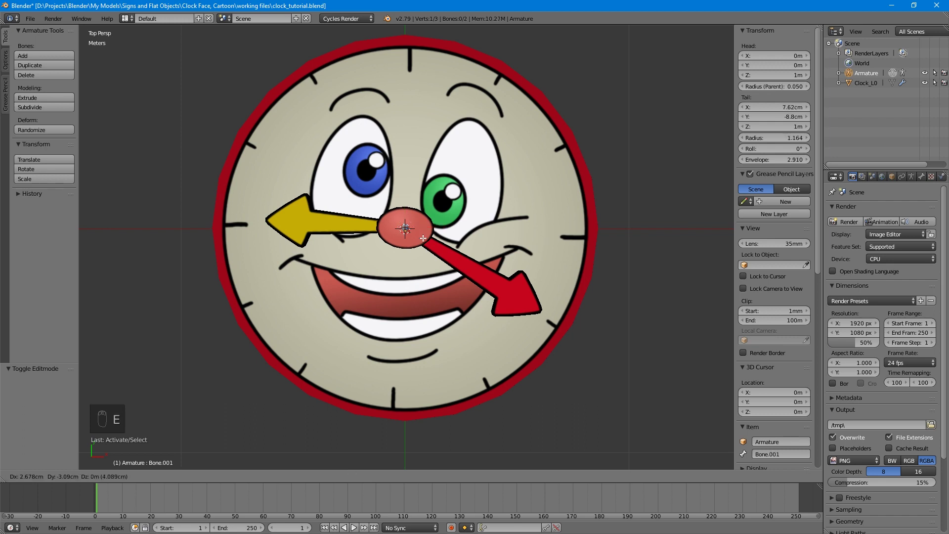
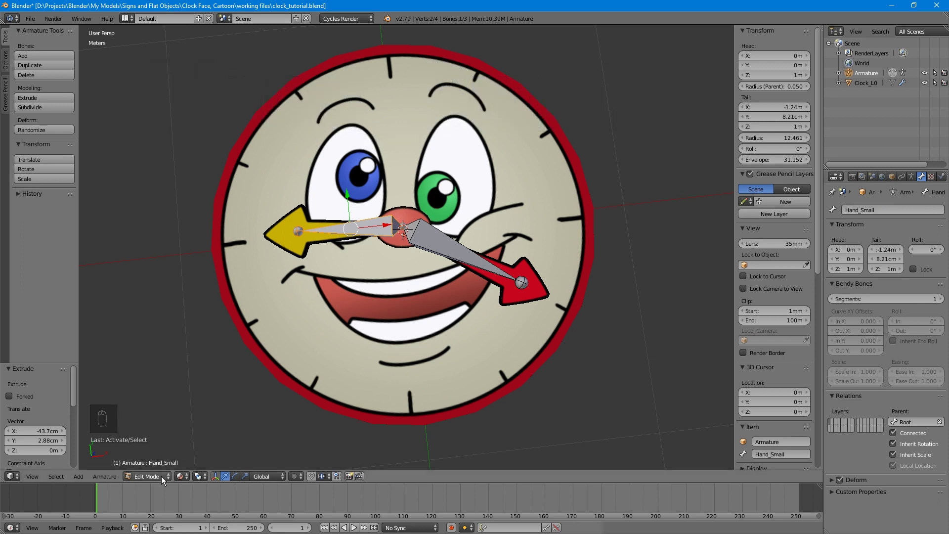
- Parent the Clock_L0 face mesh to the Armature in the Outliner and start editing the mesh
click(160, 470)
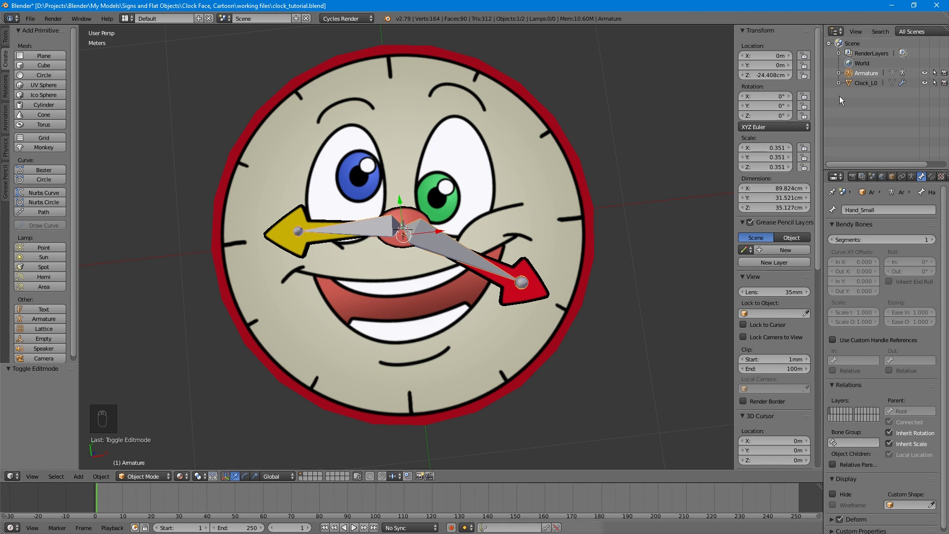
drag(852, 86, 854, 76)
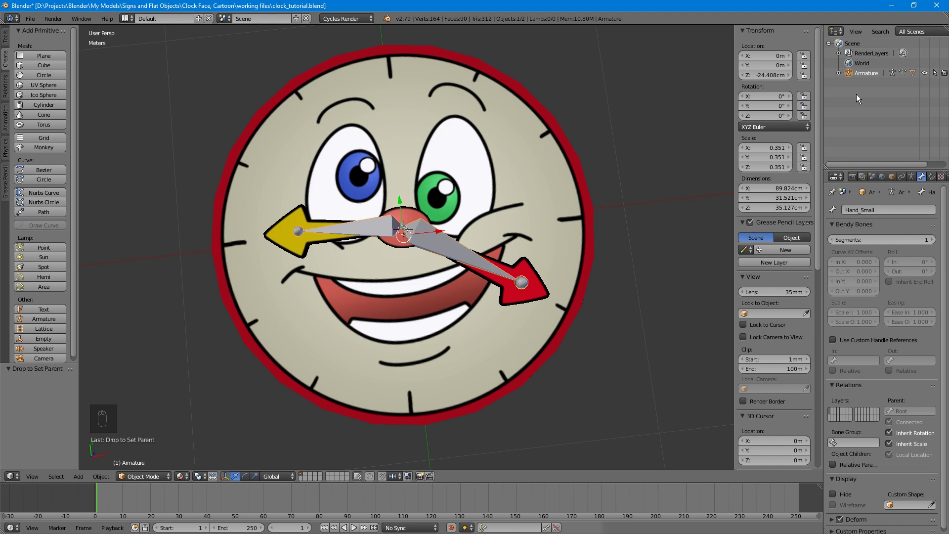
click(516, 166)
key(Tab)
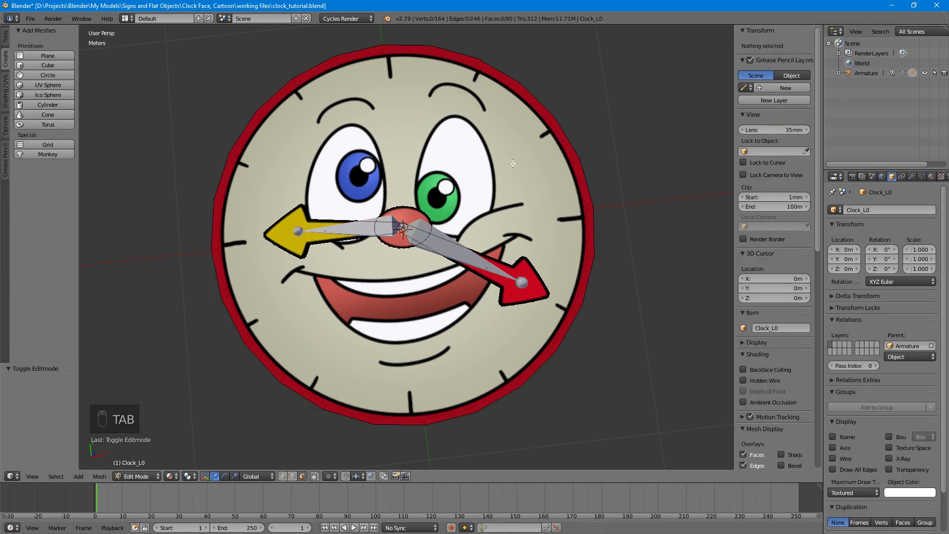
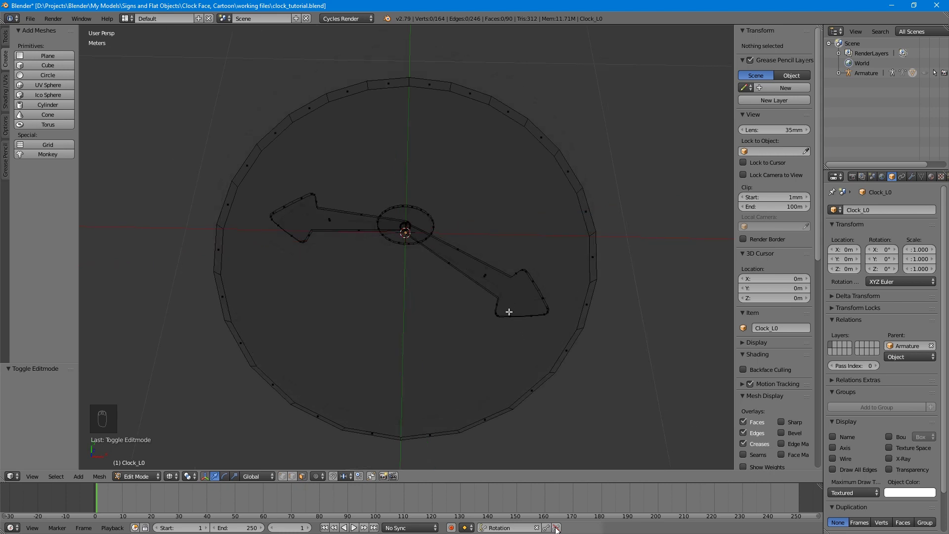
- L-select both hands, clear the selection, then L-select the face disc and centre cap
key(l)
key(l)
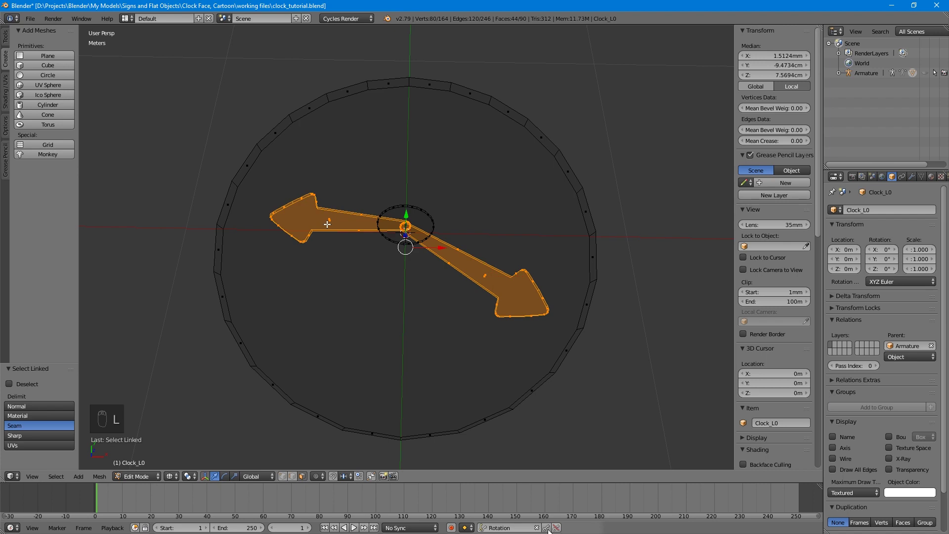
key(a)
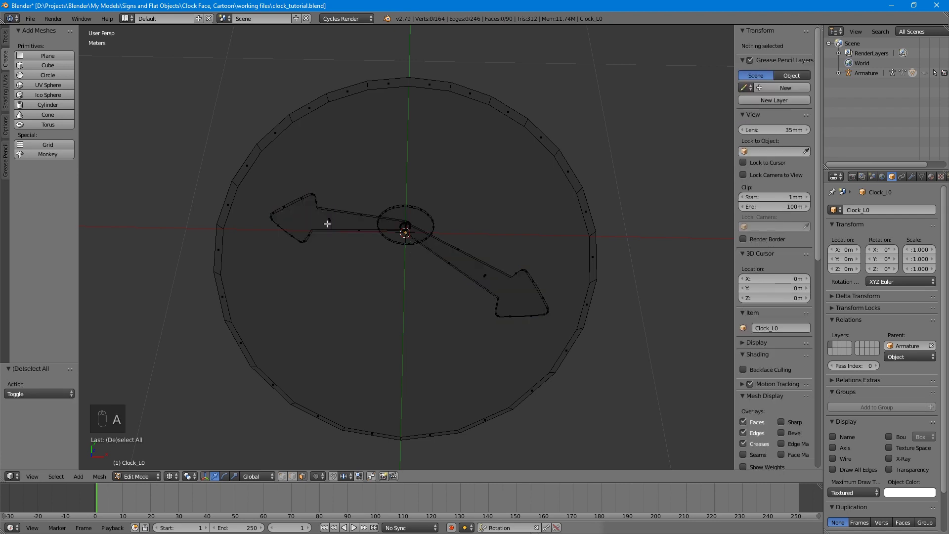
key(l)
- Assign the face disc to Root, then select the red hand and make Hand_Big the active group
key(l)
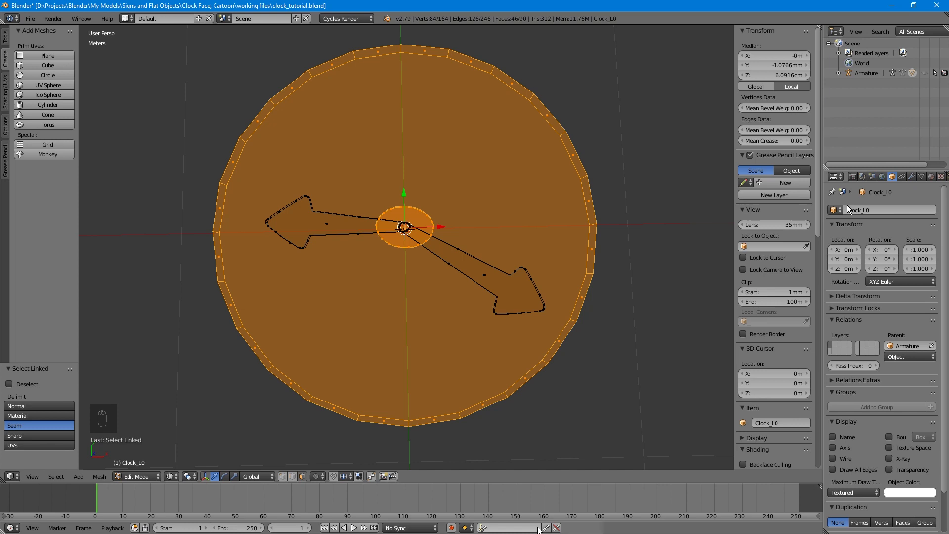
drag(925, 179, 823, 352)
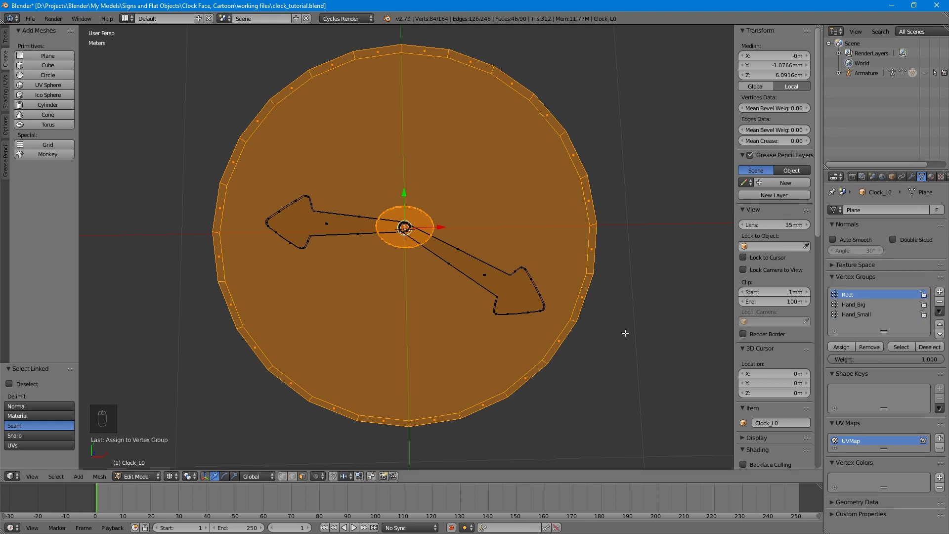
key(a)
key(l)
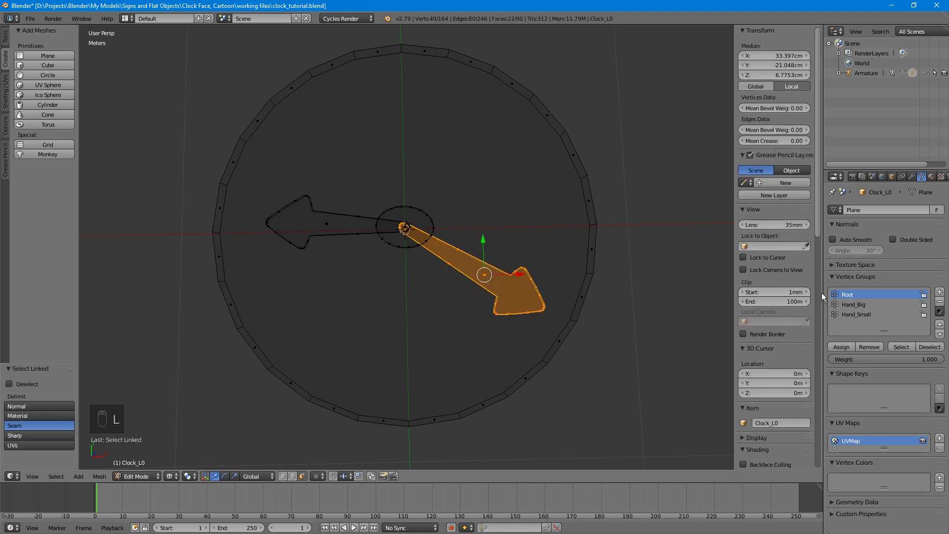
click(863, 307)
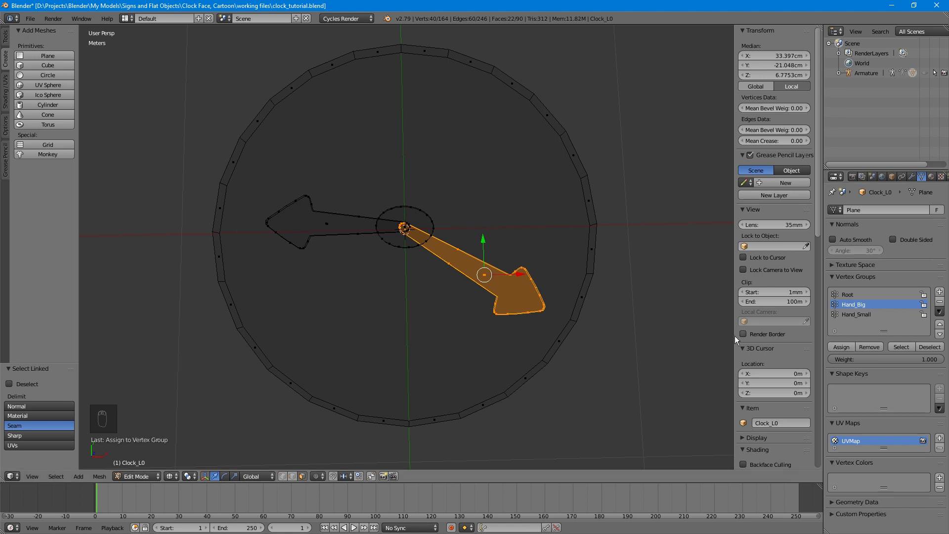
- Deselect the red hand and pick the yellow hand's geometry for Hand_Small
key(a)
key(l)
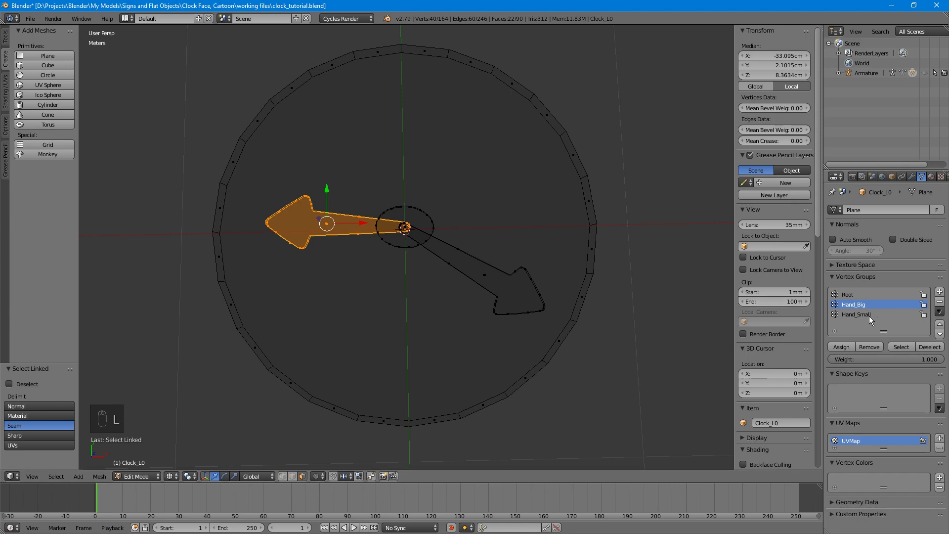
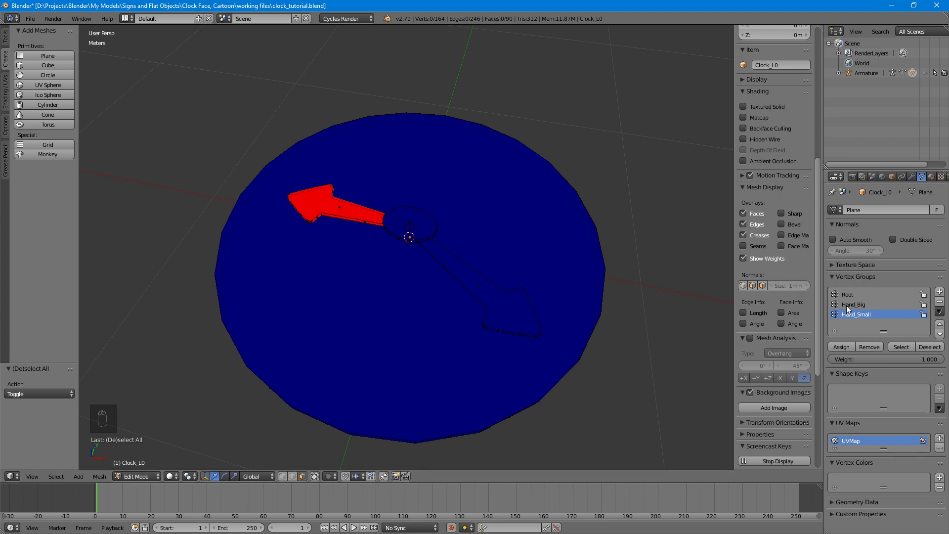
- Check the Root group's weights, hide them, return to Object Mode with textured shading
drag(851, 308, 852, 296)
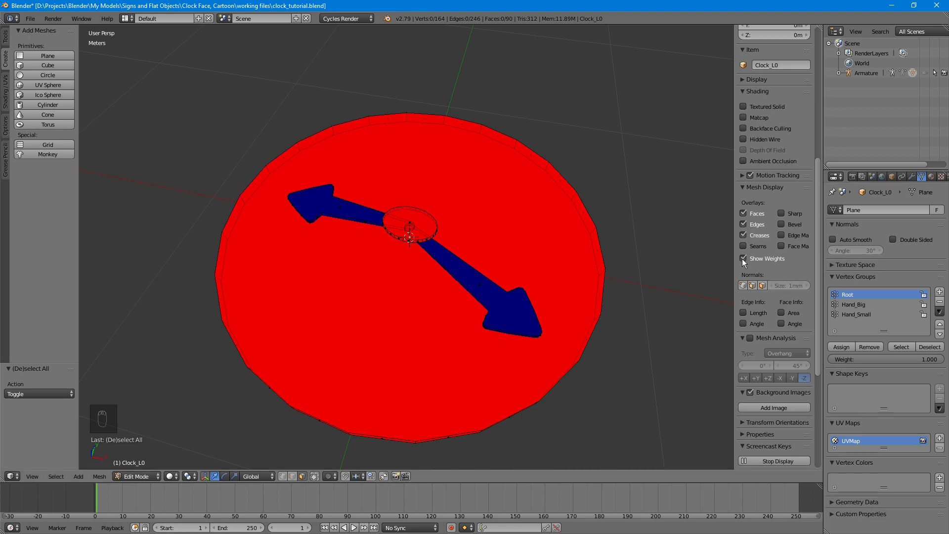
drag(745, 260, 746, 260)
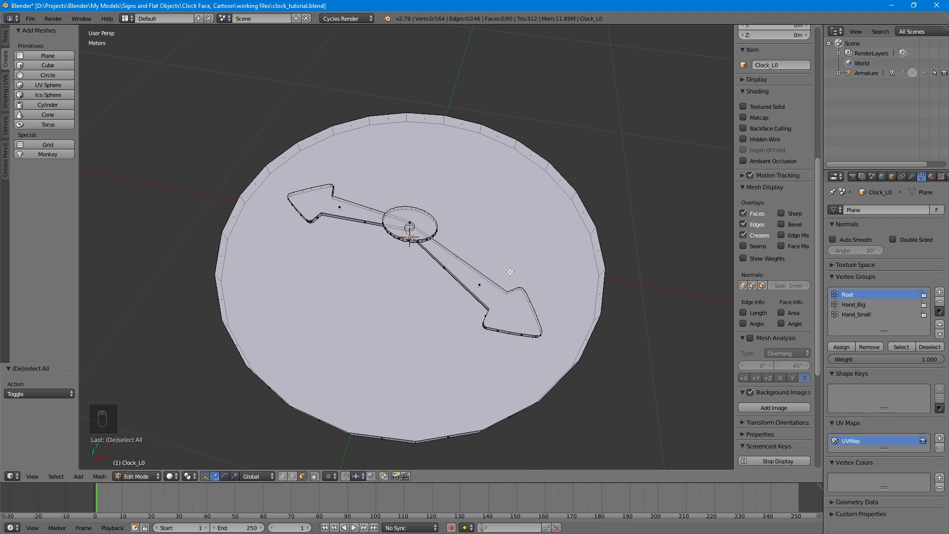
key(Tab)
click(928, 73)
drag(190, 480, 203, 424)
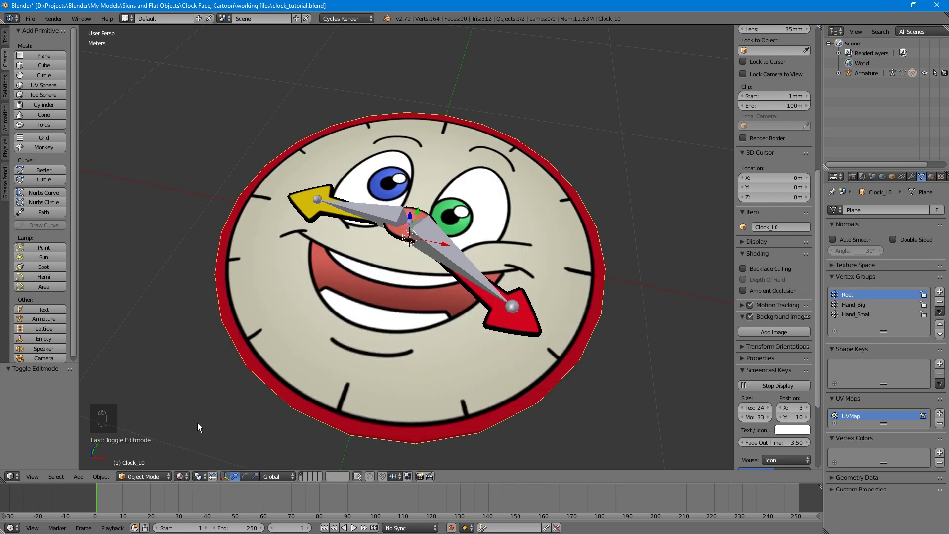
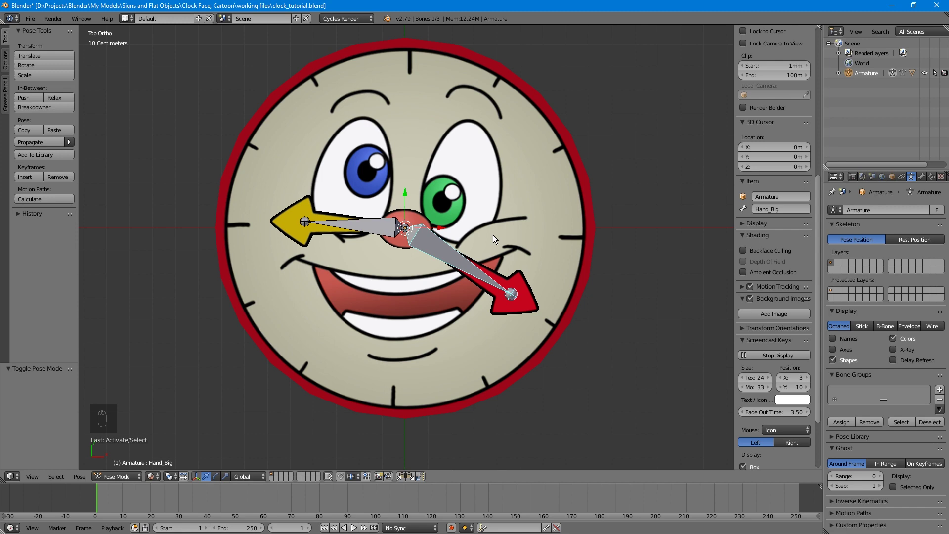
- Rotate the Hand_Big bone to test the red hand follows, then clear the rotation with Alt+R
middle_click(598, 292)
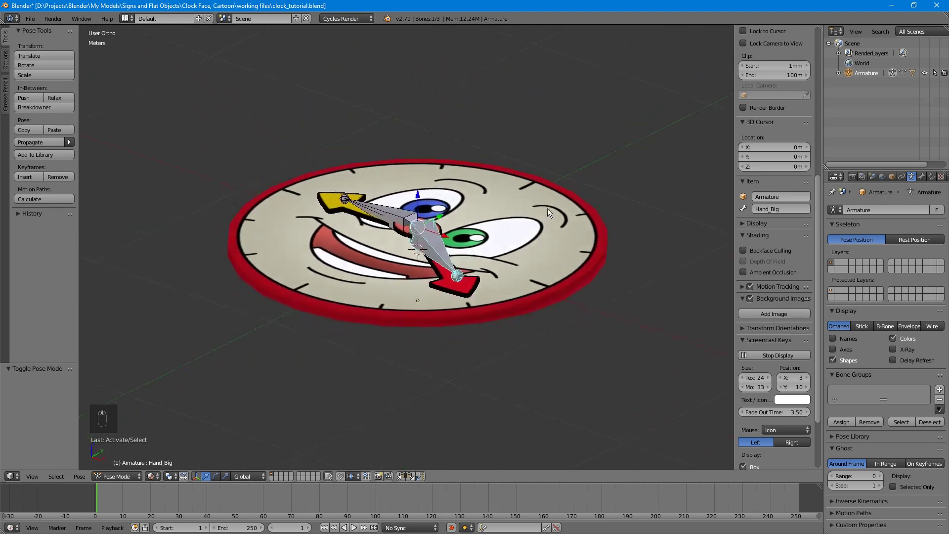
key(r)
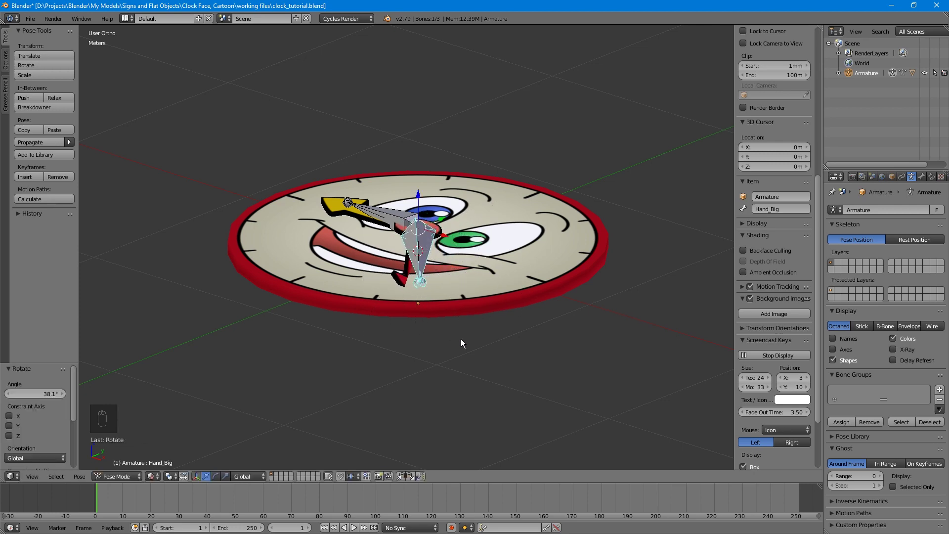
click(465, 339)
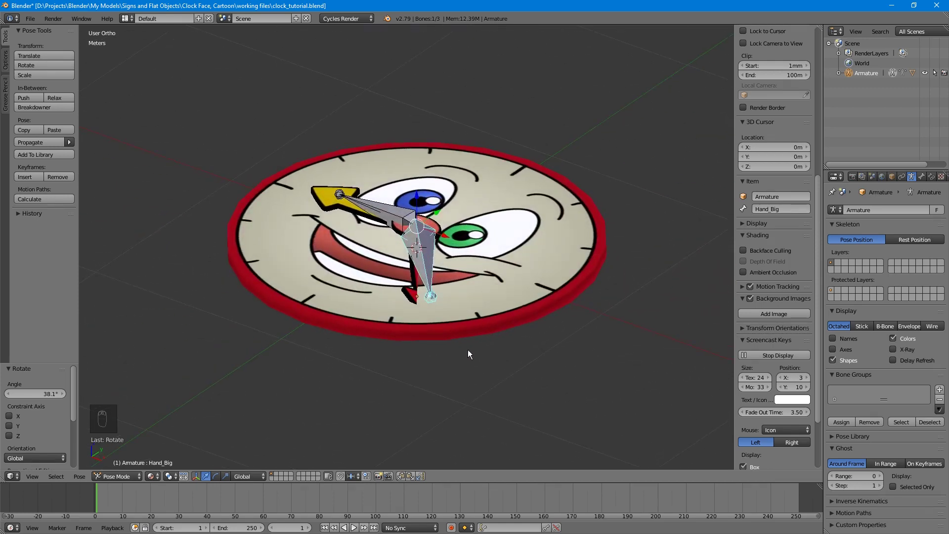
key(alt+r)
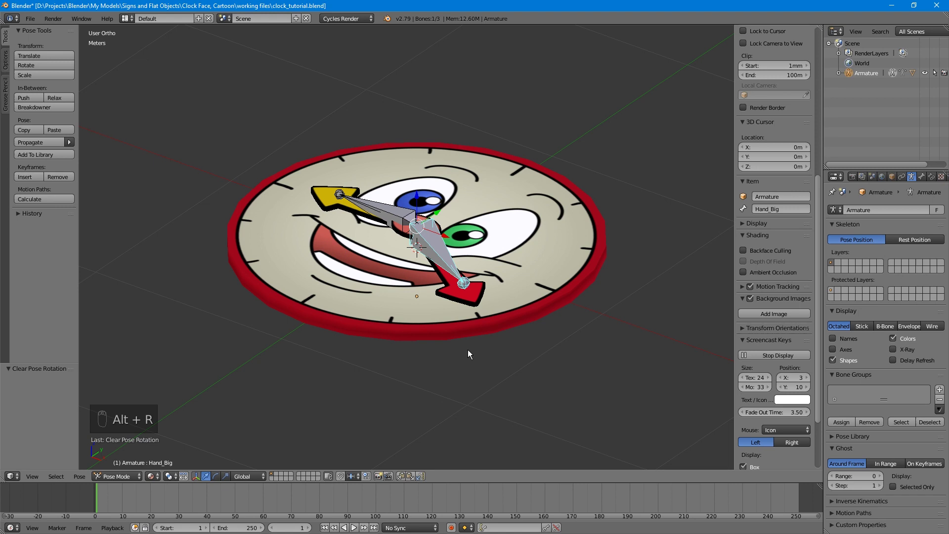
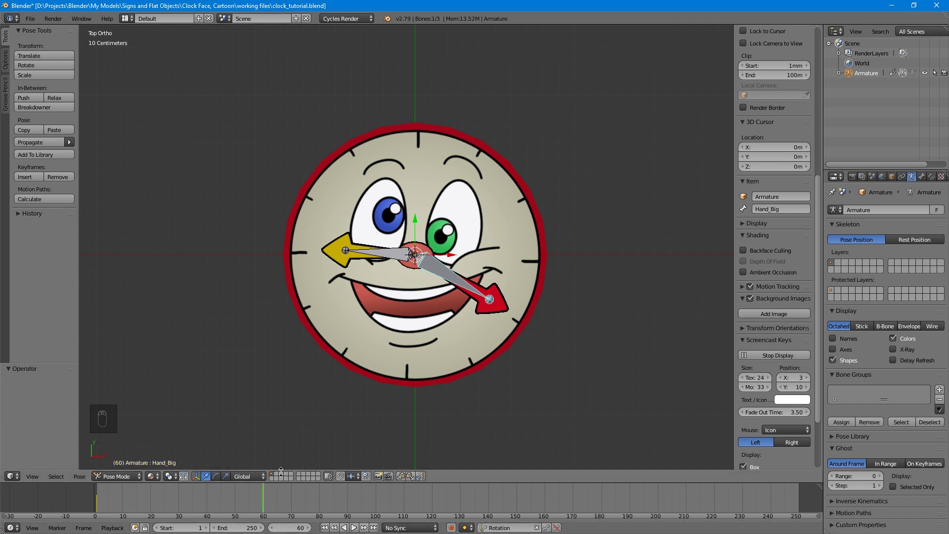
- Move to frame 20 and start rotating the Hand_Big bone for a keyframe
drag(265, 501, 154, 509)
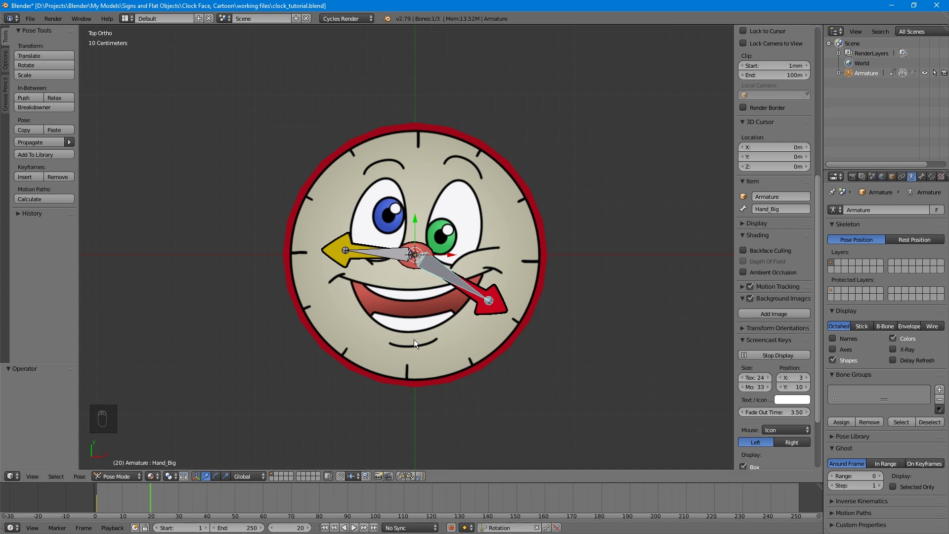
key(r)
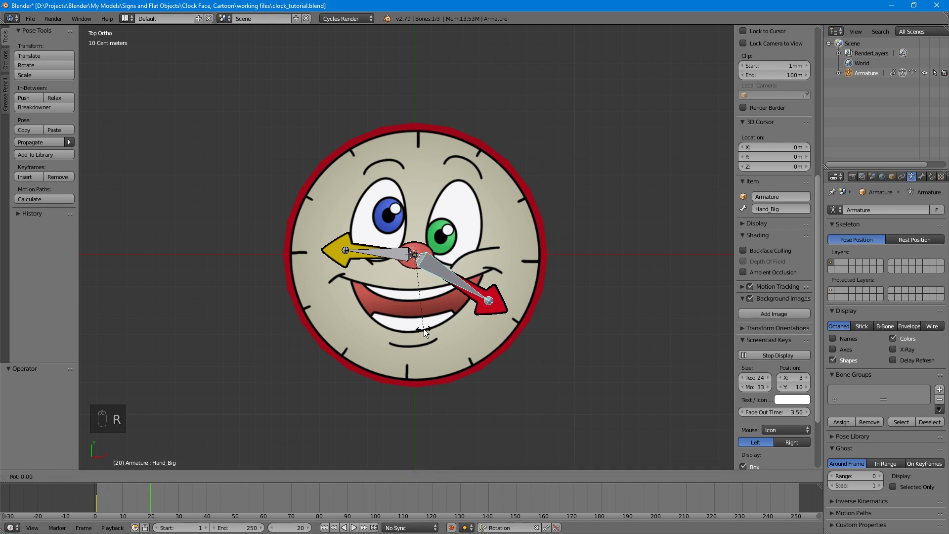
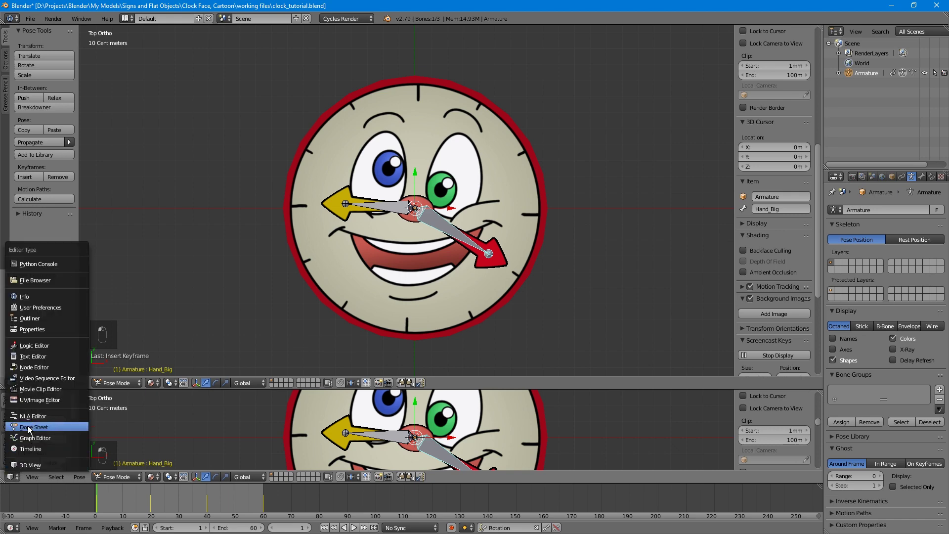
- Select all Hand_Big keyframes in the Dope Sheet and bring up the interpolation choices
key(a)
key(a)
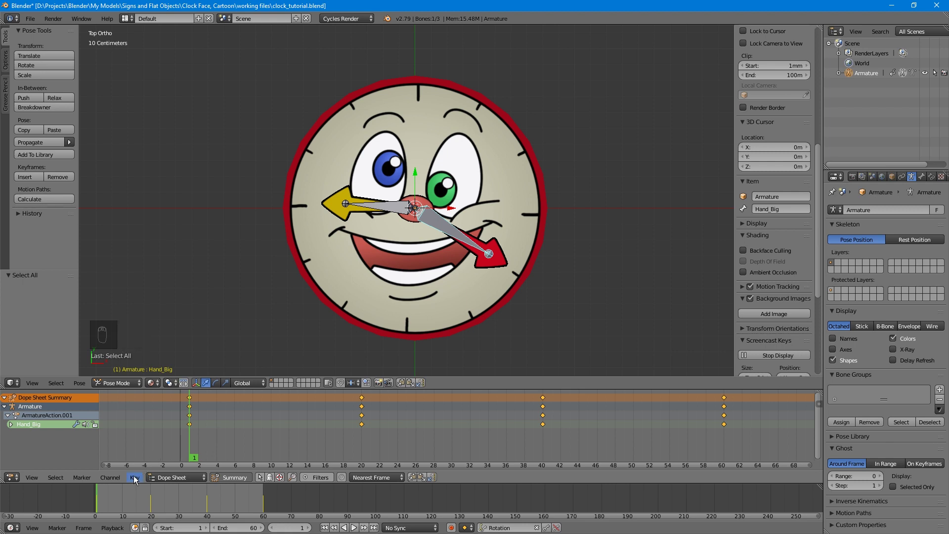
drag(137, 478, 201, 363)
key(BackSpace)
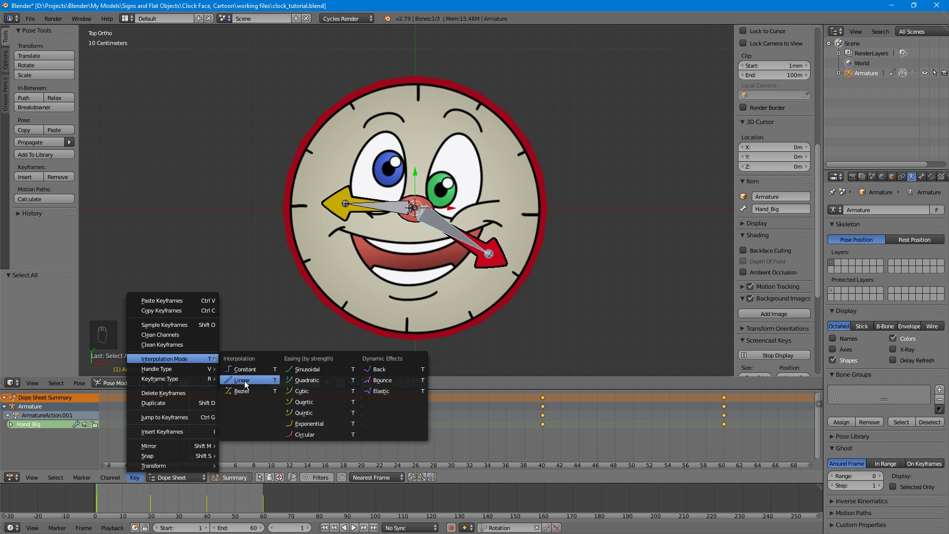
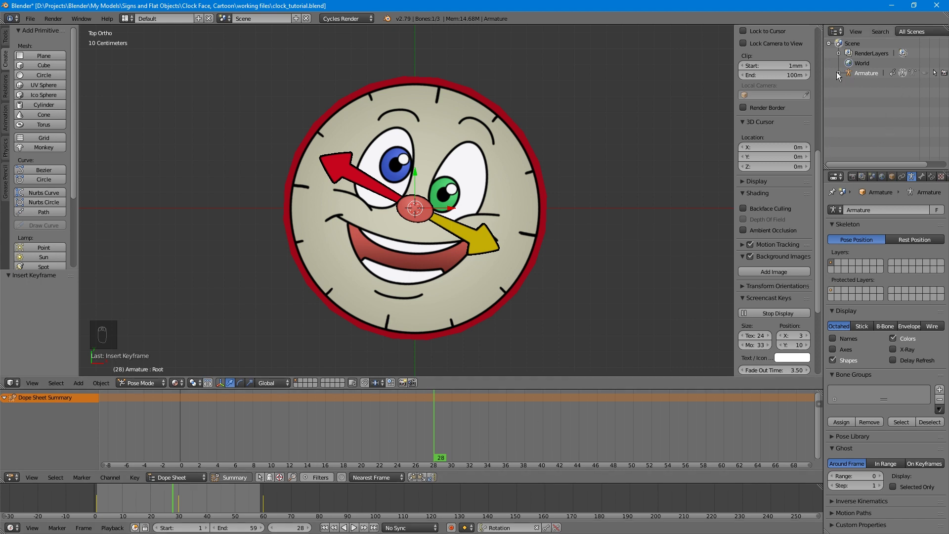
- Expand Armature in the Outliner to show its Animation, Pose data and child Clock_L0
drag(843, 73, 860, 134)
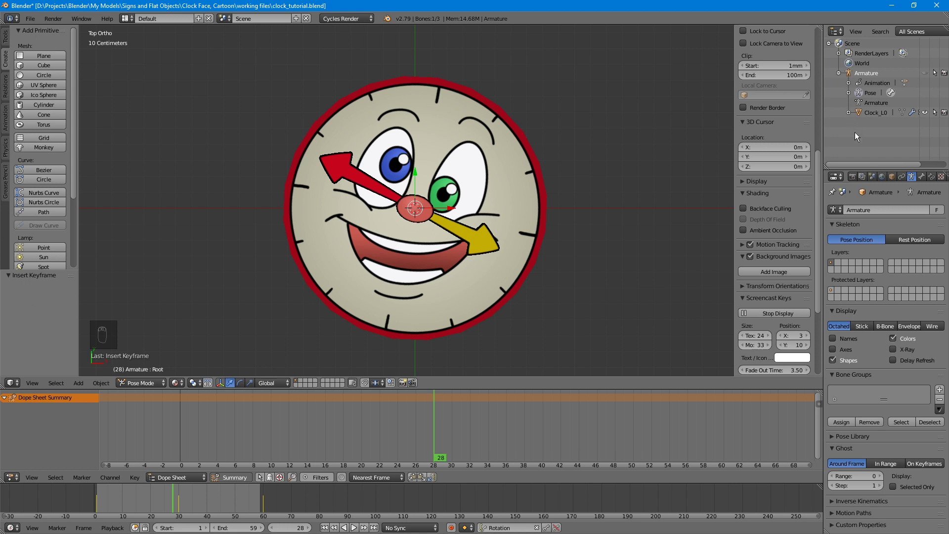